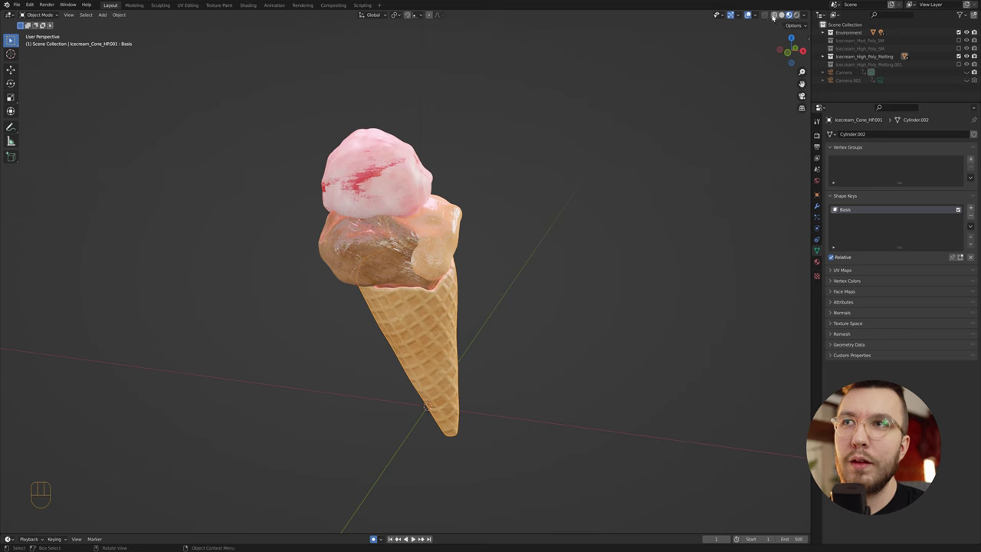
# Show the ice cream cone as a wireframe and zoom in on its dense mesh.
pyautogui.click(481, 309)
pyautogui.moveTo(466, 343); pyautogui.dragTo(471, 333)
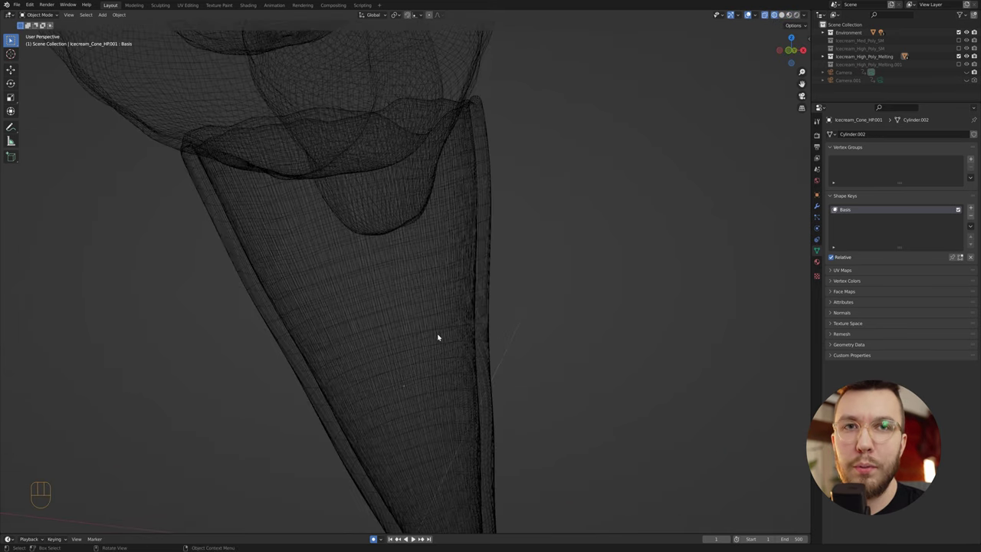
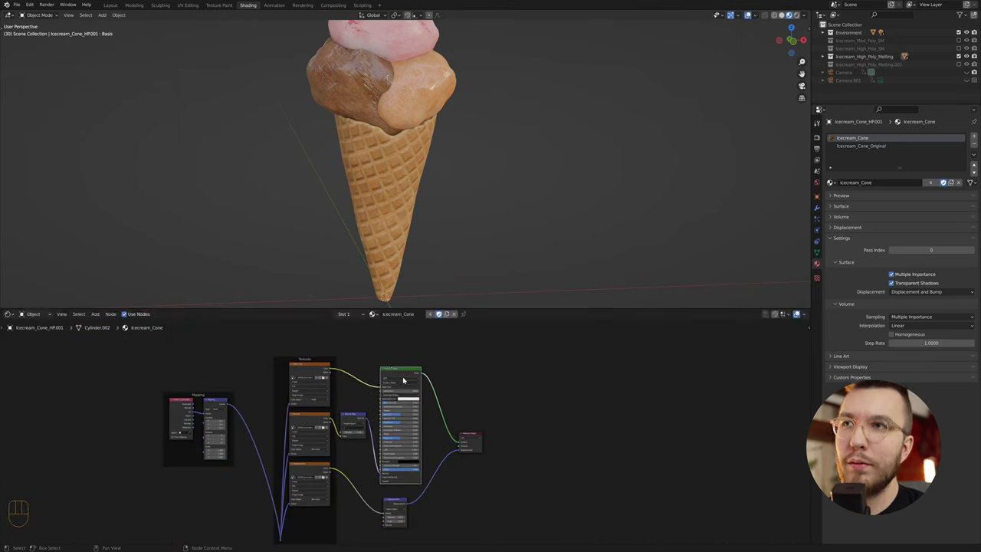
# Replace the old Normal Map node with a new node wired from the middle texture into the BSDF.
pyautogui.moveTo(474, 433); pyautogui.dragTo(384, 343)
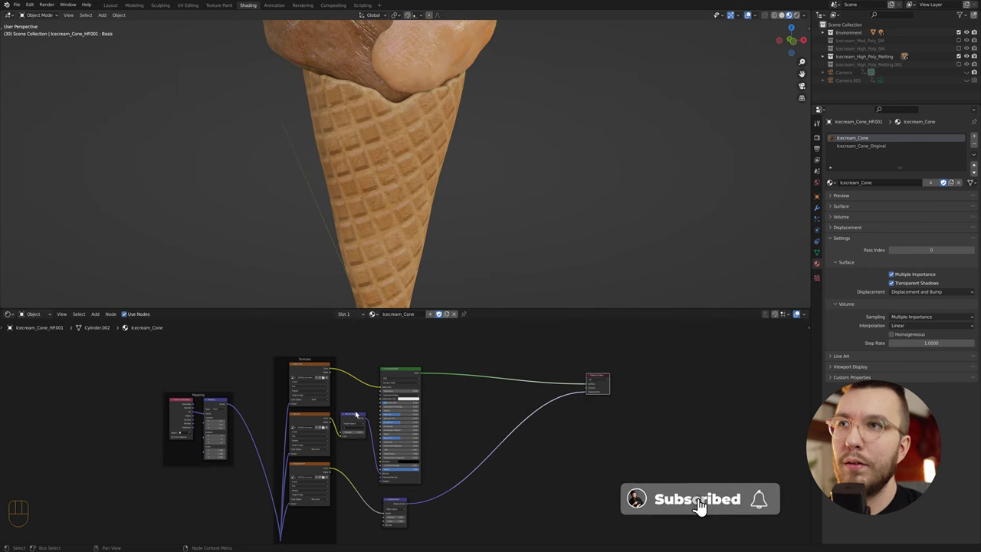
pyautogui.click(357, 414)
pyautogui.press('Delete')
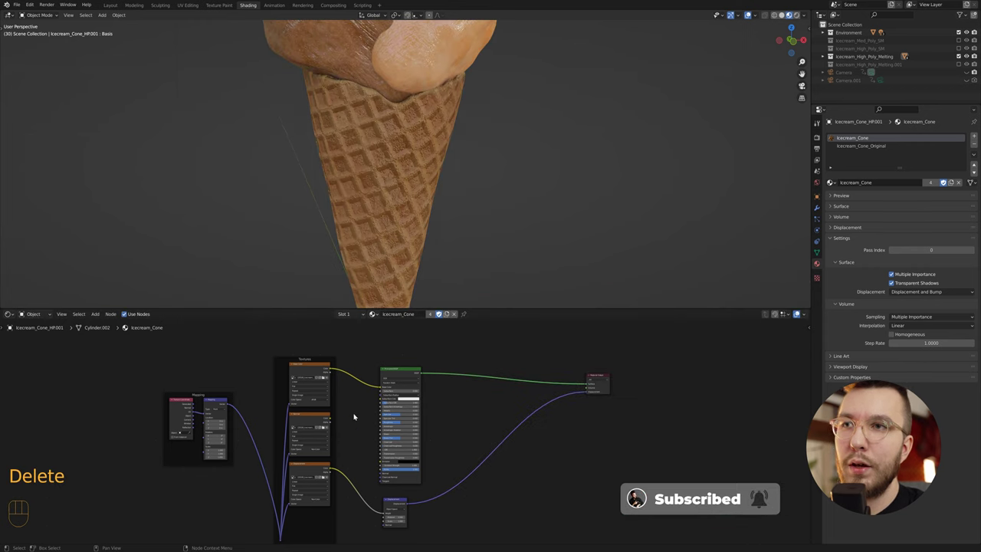
pyautogui.press('shift+a')
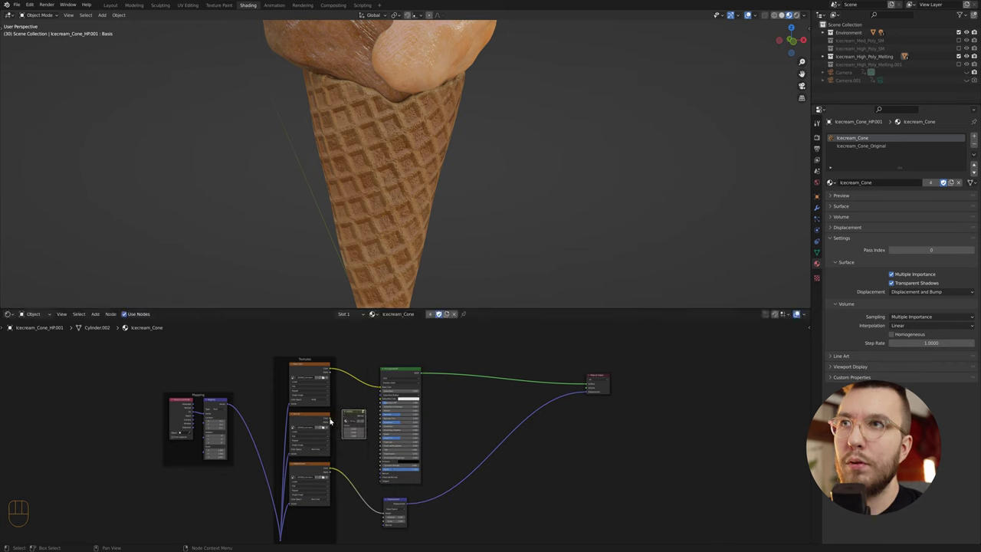
pyautogui.moveTo(332, 418); pyautogui.dragTo(347, 431)
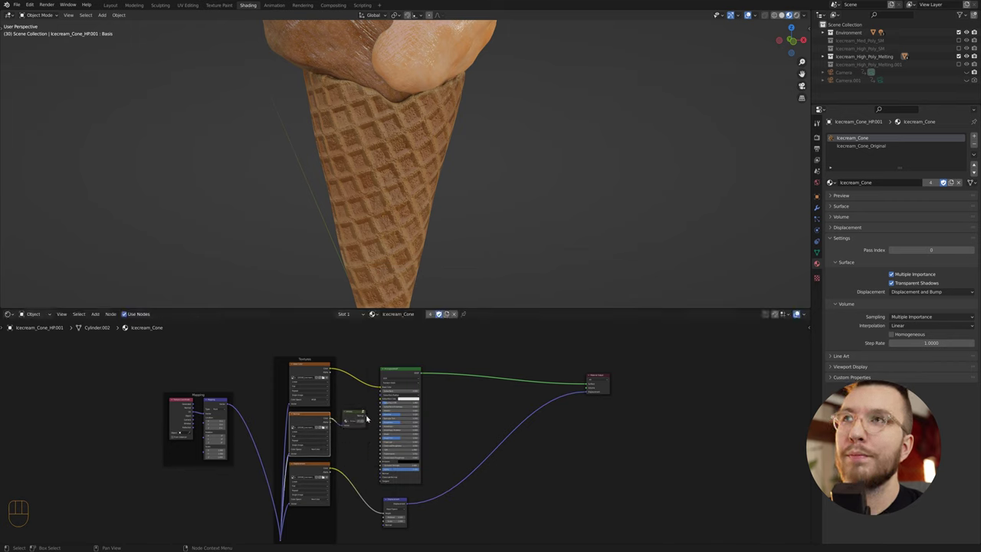
pyautogui.moveTo(368, 417); pyautogui.dragTo(381, 469)
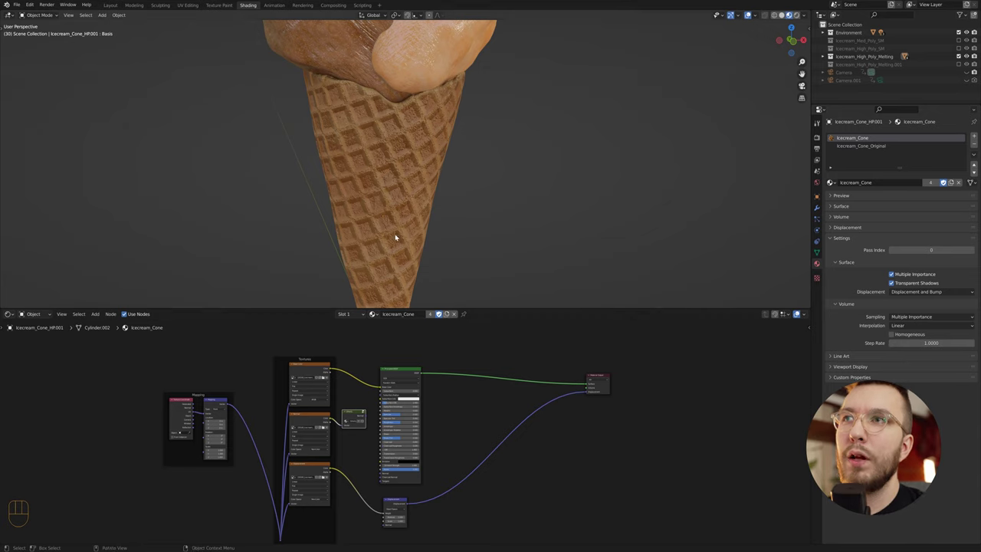
pyautogui.moveTo(368, 417); pyautogui.dragTo(385, 467)
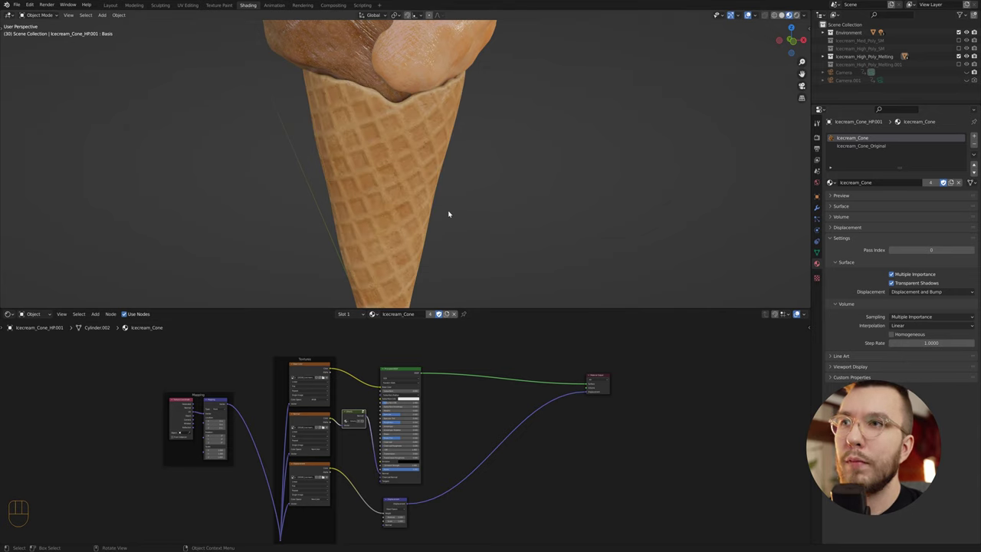
# Inspect the cone's new shading in the viewport and box-select the whole cone node setup.
pyautogui.moveTo(462, 211); pyautogui.dragTo(458, 203)
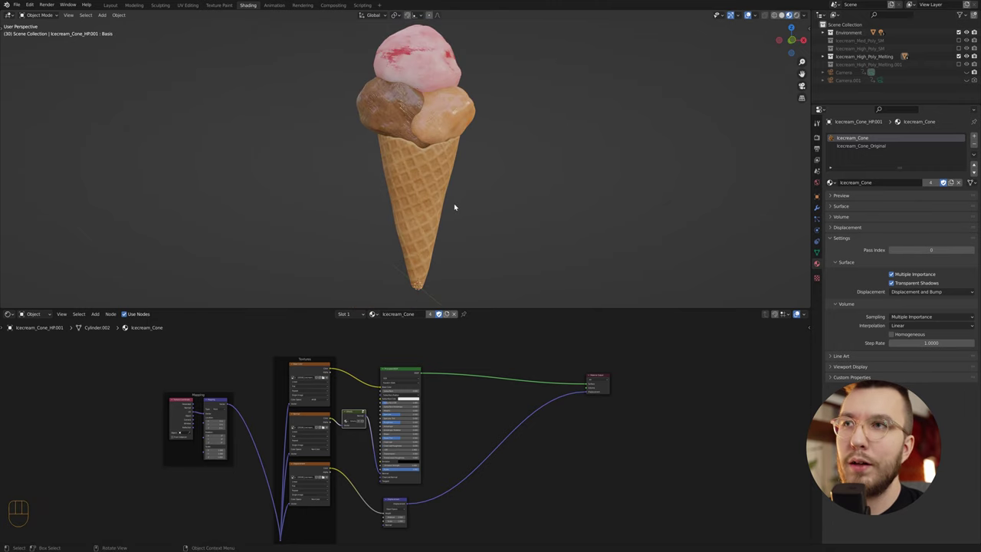
pyautogui.moveTo(472, 216); pyautogui.dragTo(456, 217)
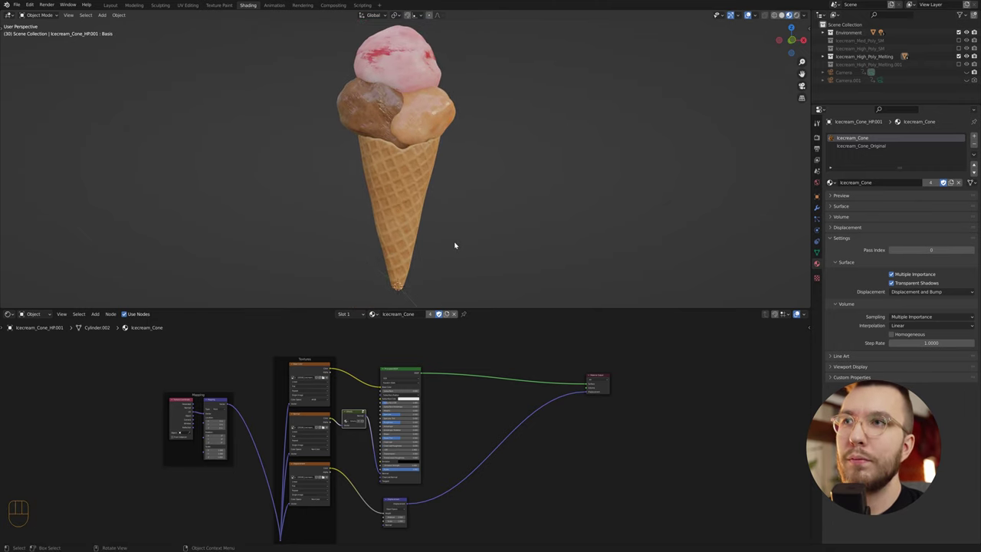
pyautogui.moveTo(449, 250); pyautogui.dragTo(433, 255)
pyautogui.middleClick(455, 409)
pyautogui.moveTo(146, 401); pyautogui.dragTo(347, 534)
# Duplicate the cone node setup above the original and start repointing its image textures to melon files.
pyautogui.press('shift+d')
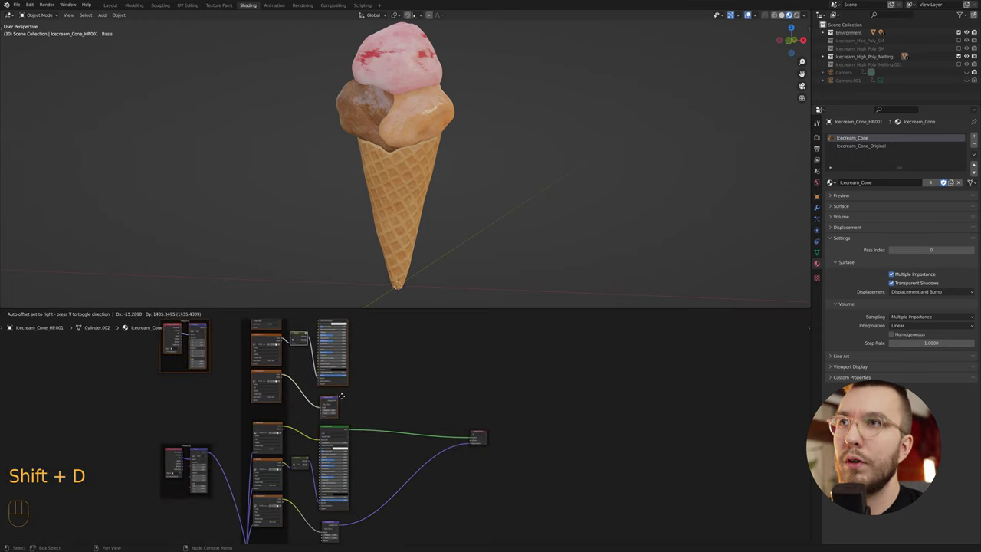
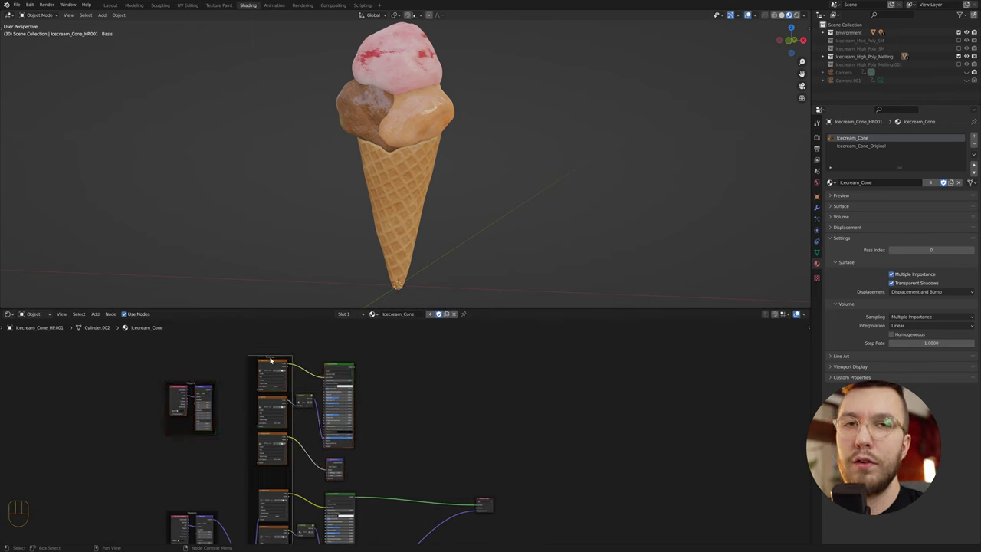
pyautogui.press('Delete')
pyautogui.click(190, 385)
pyautogui.press('Delete')
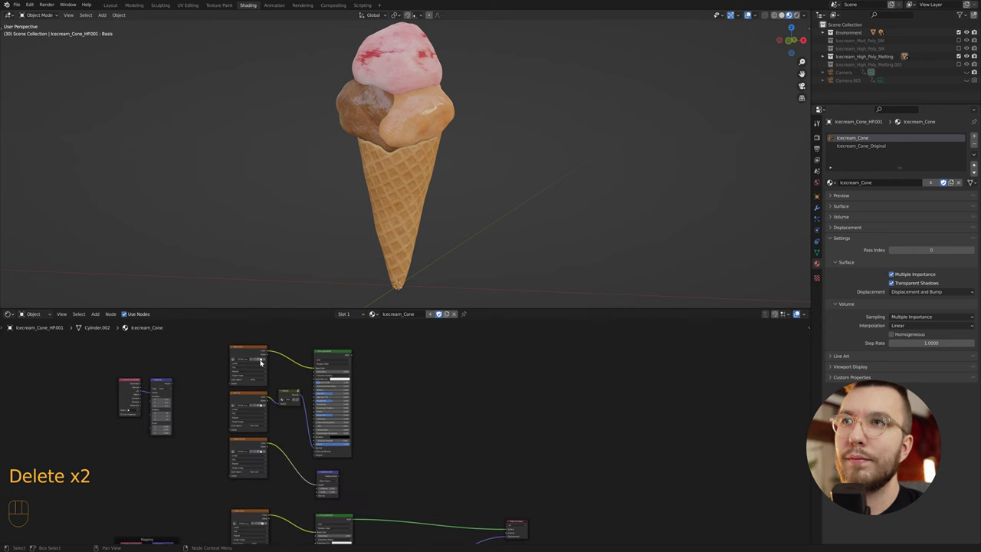
pyautogui.click(263, 361)
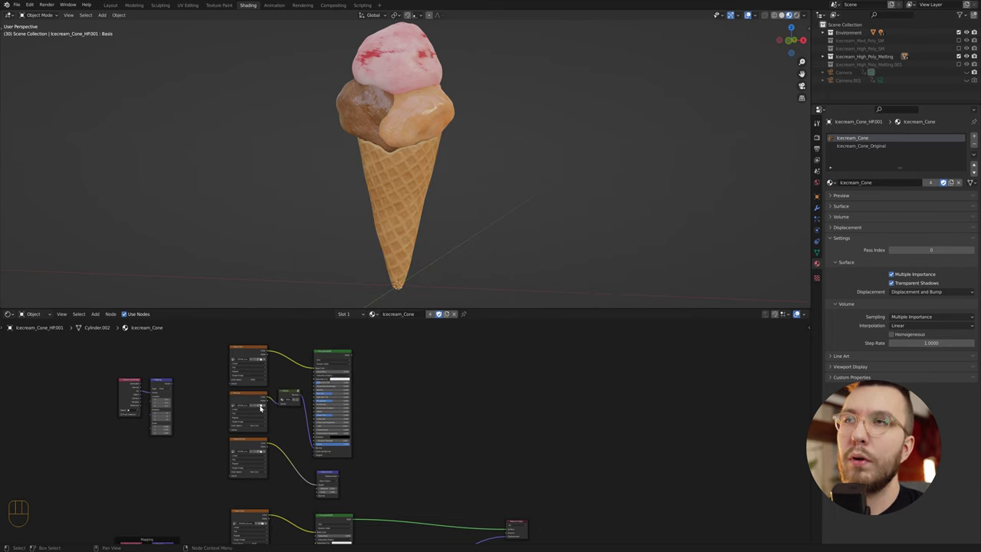
pyautogui.click(263, 406)
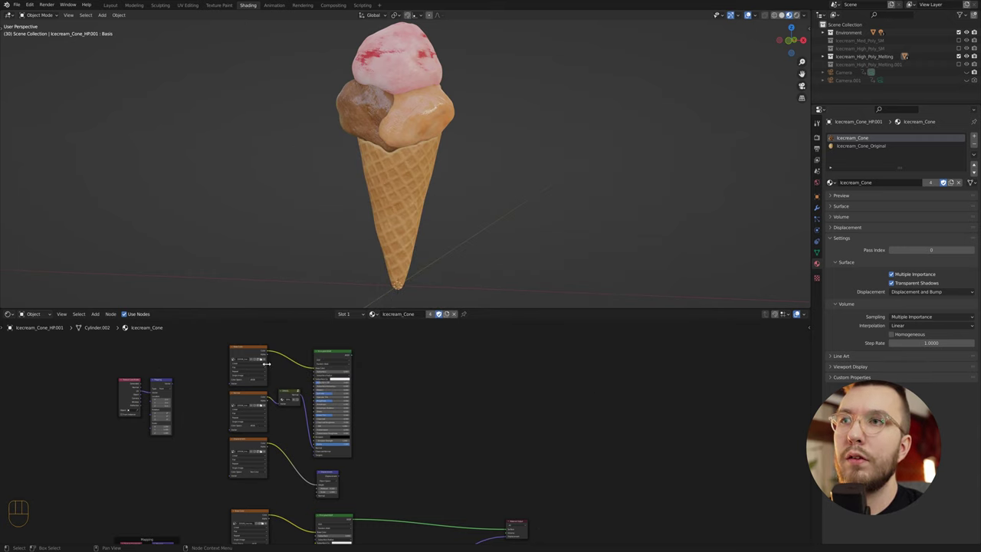
pyautogui.click(264, 452)
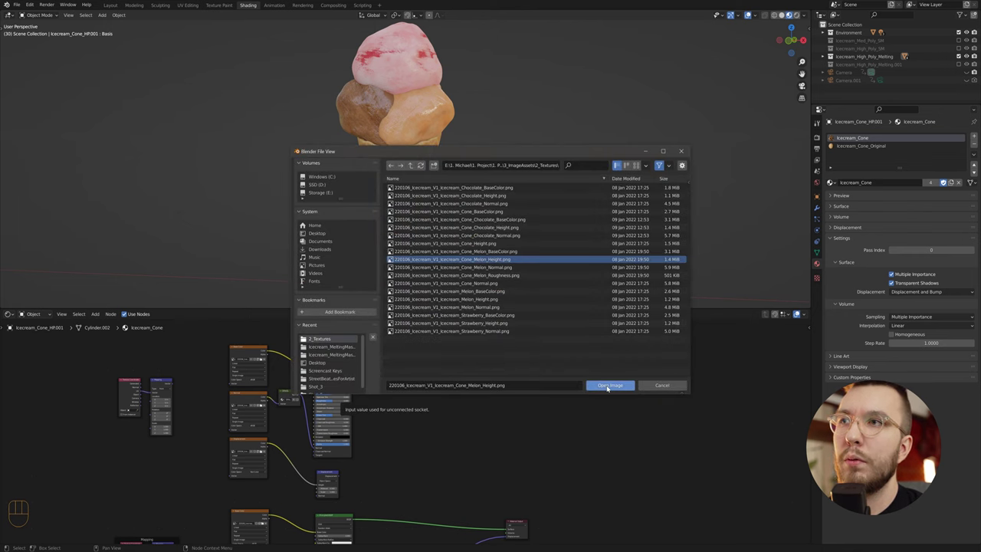
pyautogui.moveTo(354, 356); pyautogui.dragTo(509, 524)
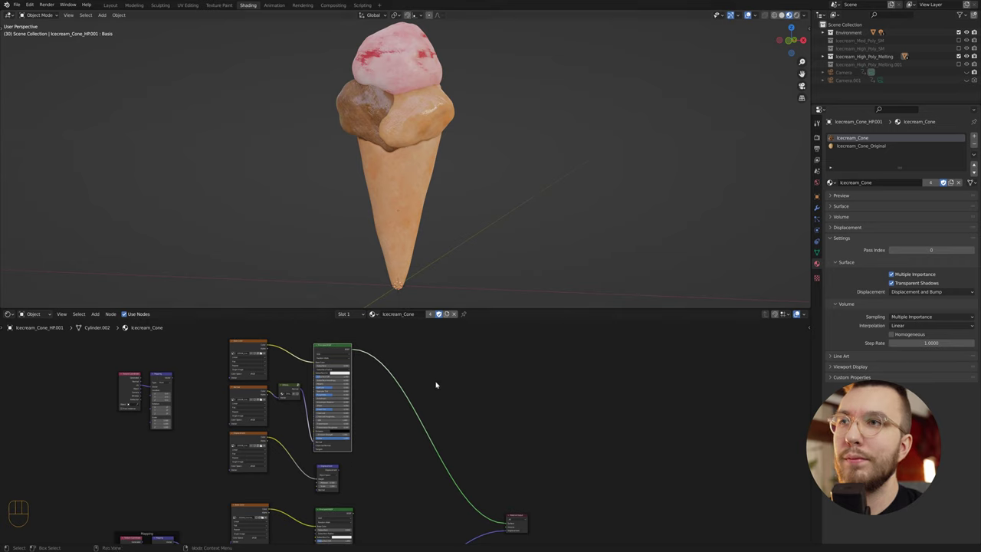
pyautogui.middleClick(409, 440)
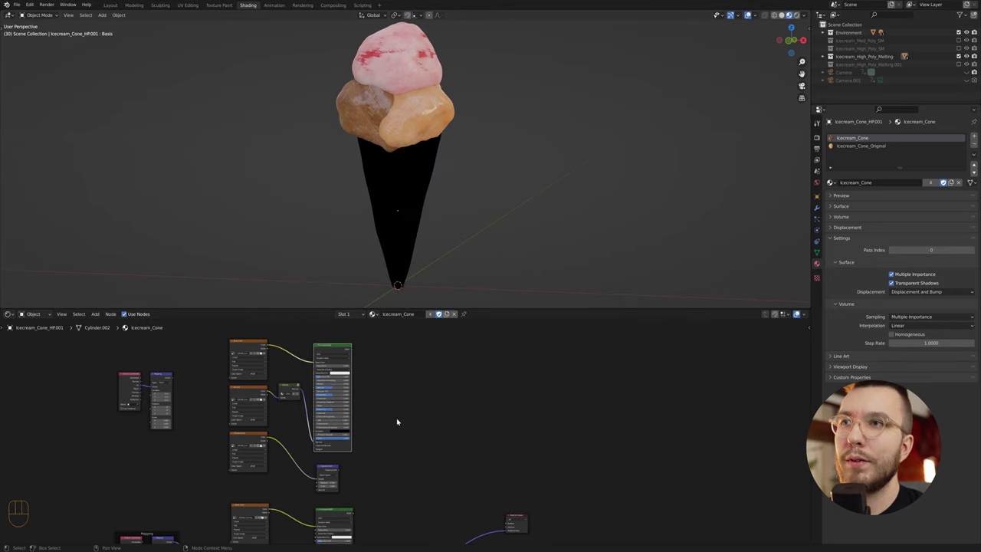
pyautogui.moveTo(149, 375); pyautogui.dragTo(390, 499)
pyautogui.press('shift+d')
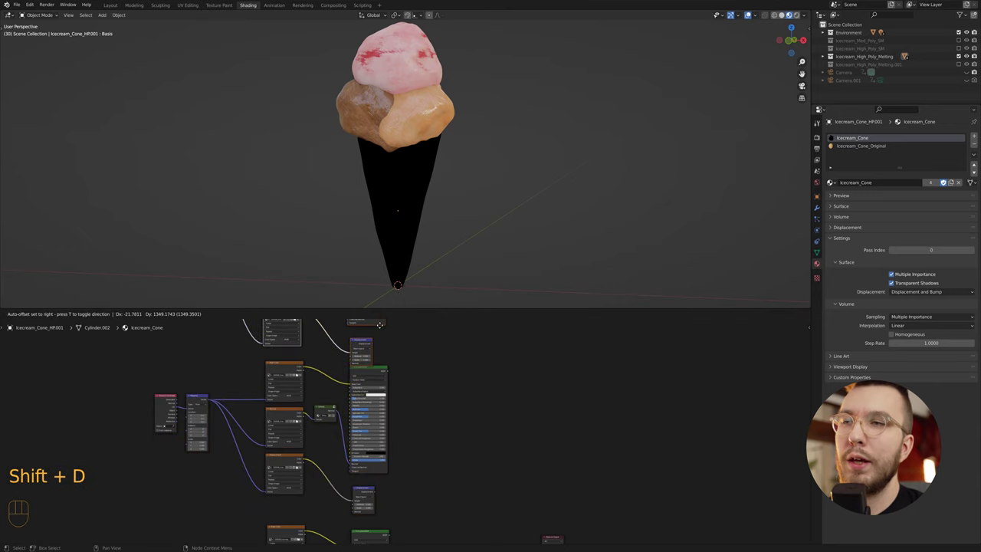
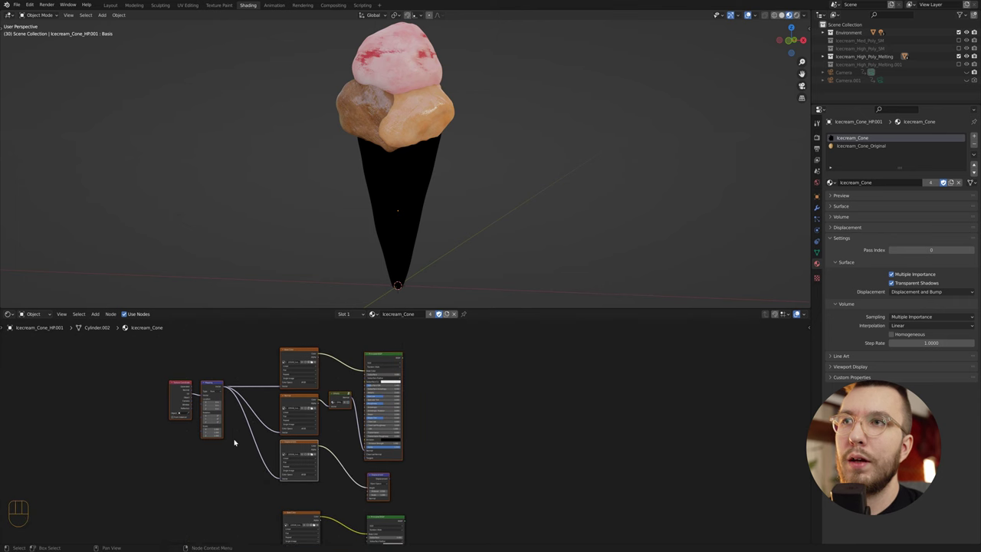
pyautogui.click(237, 440)
pyautogui.click(314, 361)
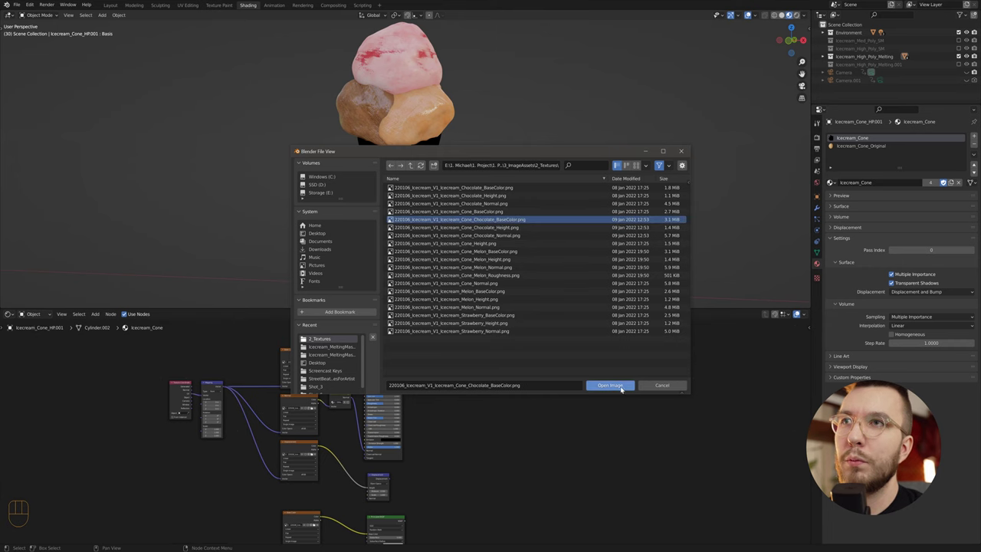
pyautogui.click(313, 409)
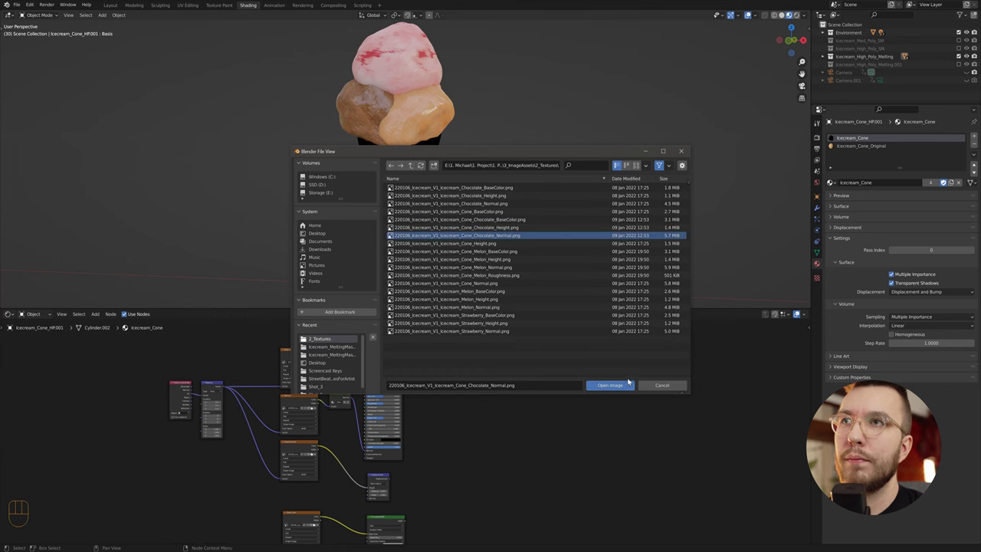
pyautogui.click(315, 456)
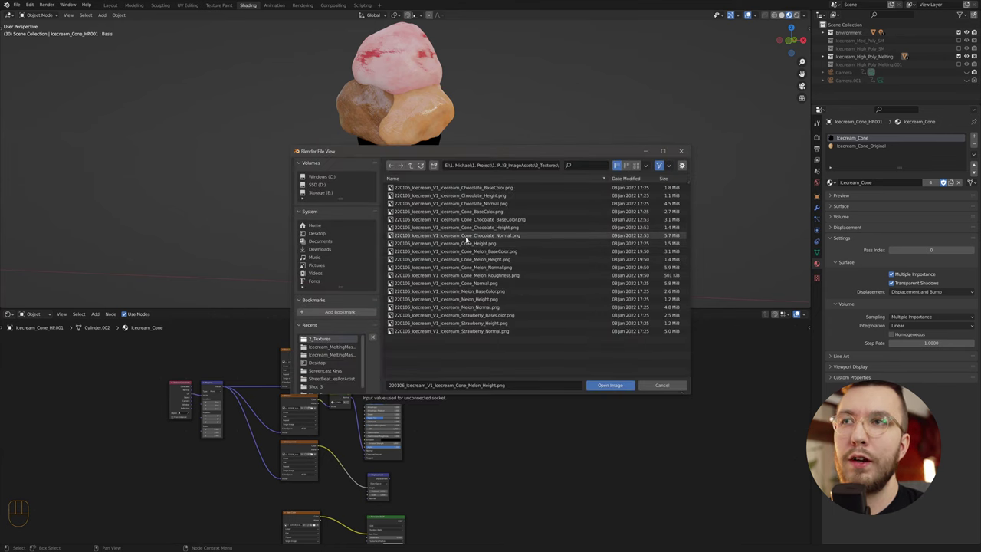
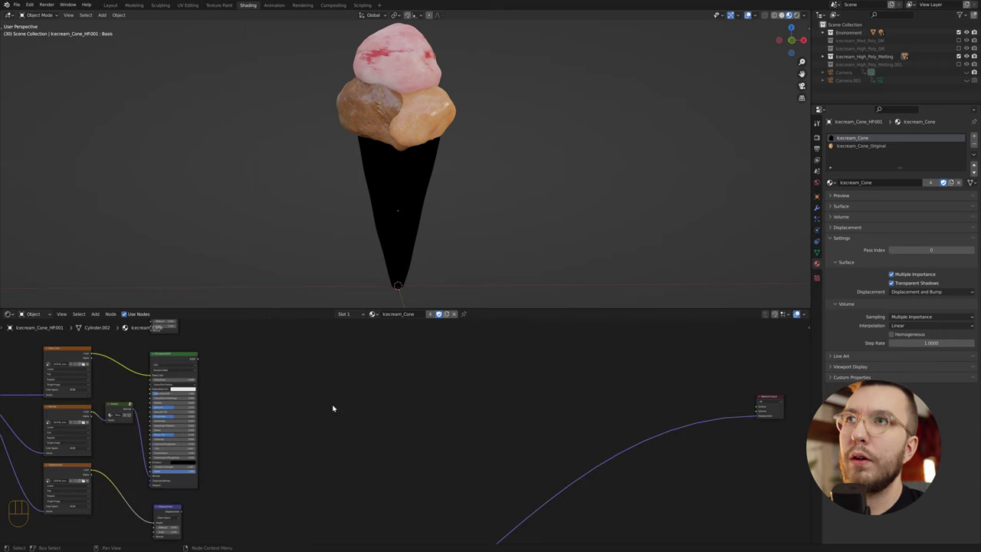
# Add an Image Texture node loaded with the chocolate melting-mask sequence, Cyclic and Auto Refresh on.
pyautogui.press('shift+a')
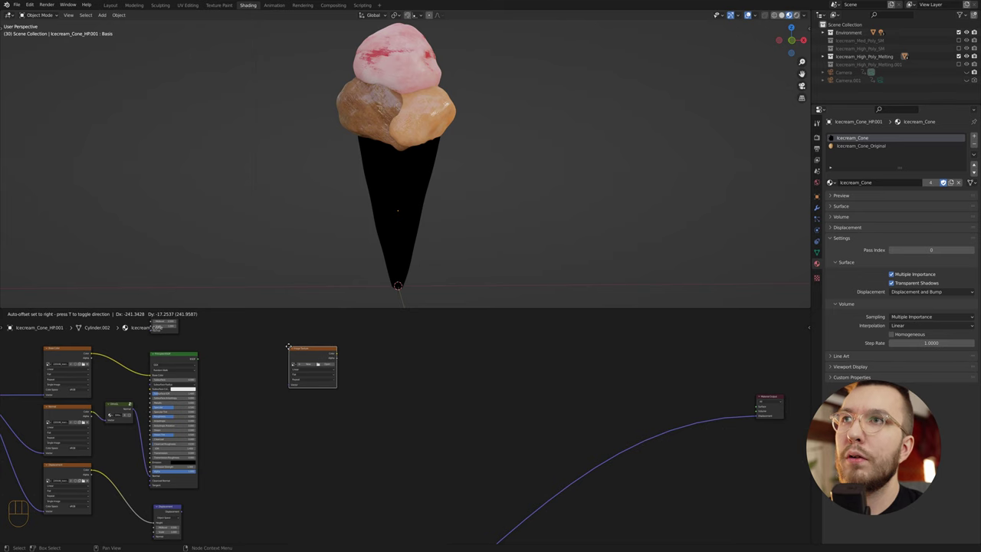
pyautogui.click(329, 366)
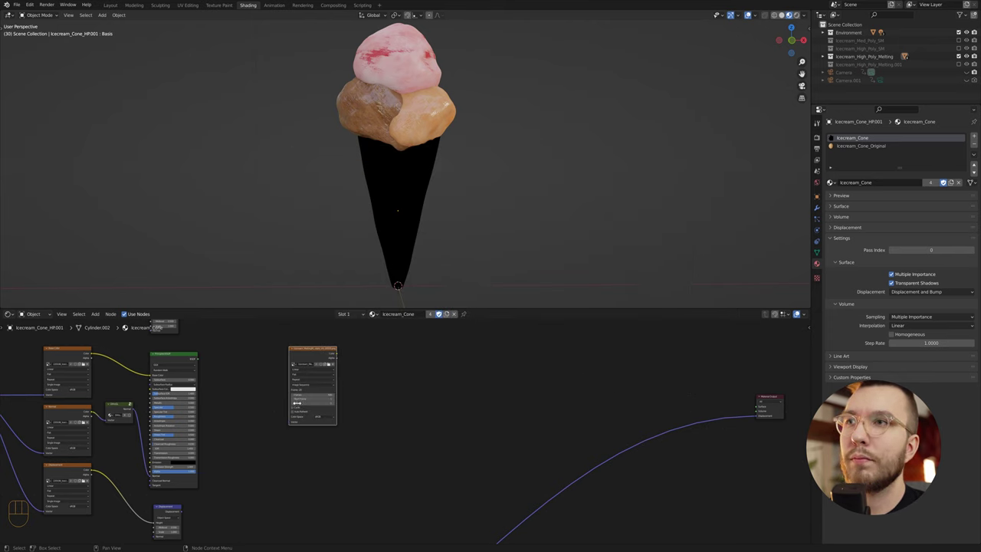
pyautogui.click(294, 409)
pyautogui.click(294, 413)
pyautogui.click(376, 422)
pyautogui.click(304, 483)
# Add a second Image Texture node loaded with the melon melting-mask image sequence.
pyautogui.press('shift+a')
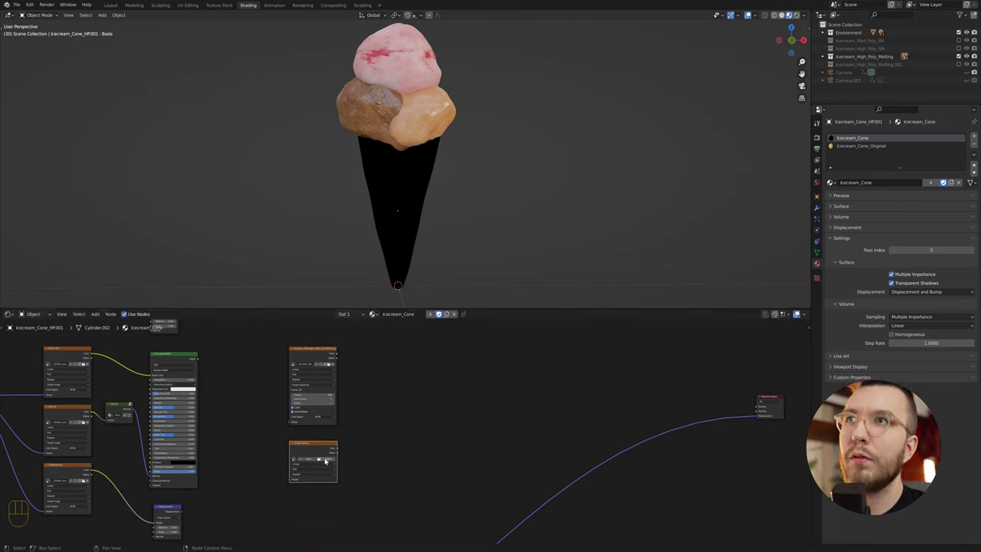
pyautogui.click(328, 459)
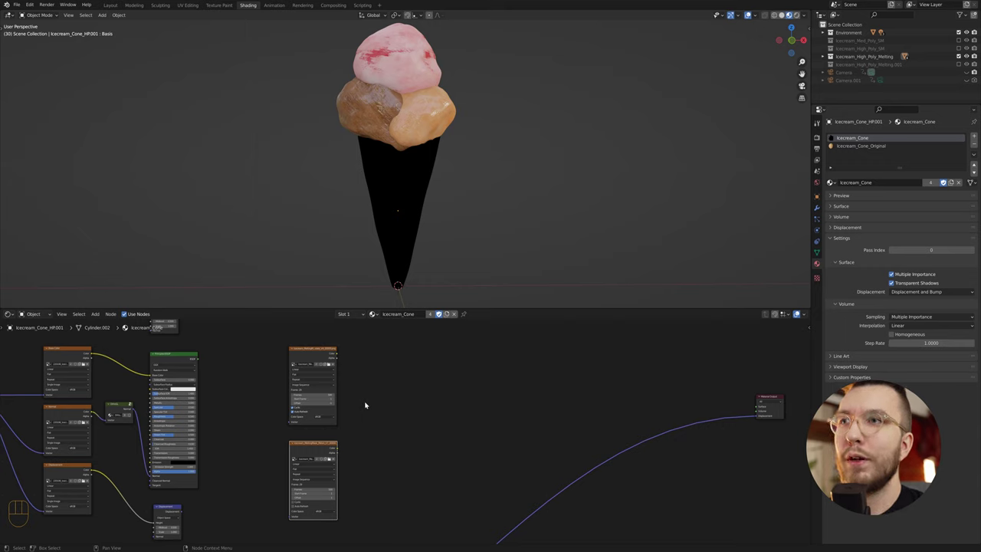
pyautogui.click(296, 503)
pyautogui.click(294, 507)
# Add a Constant ColorRamp with its stop at 0.03 fed by the chocolate mask, then duplicate it.
pyautogui.moveTo(395, 472); pyautogui.dragTo(306, 469)
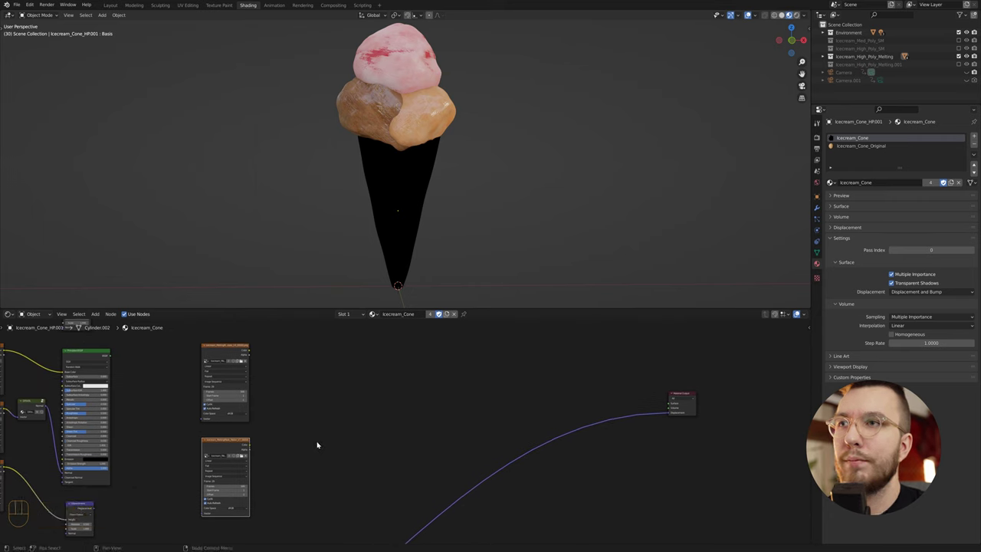
pyautogui.click(320, 438)
pyautogui.press('shift+a')
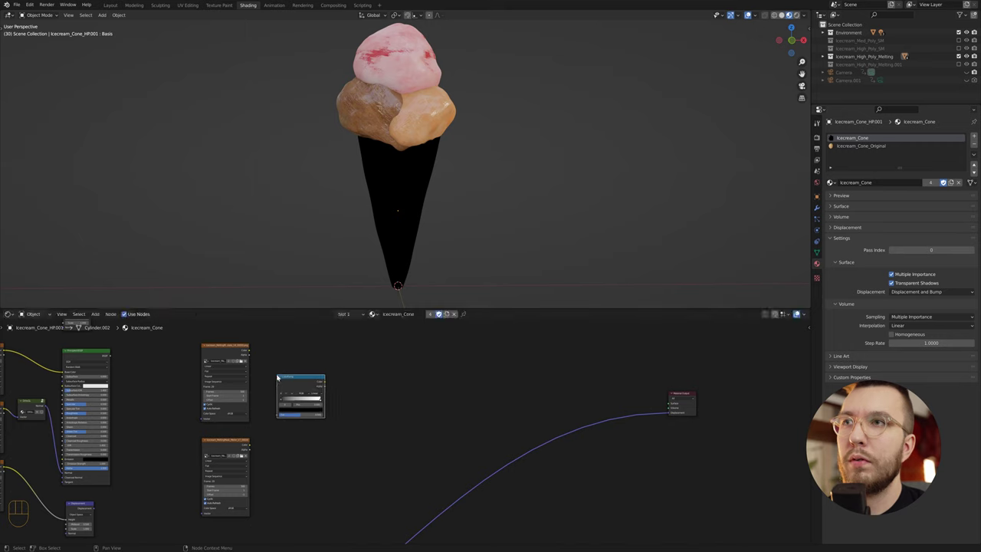
pyautogui.moveTo(318, 394); pyautogui.dragTo(322, 415)
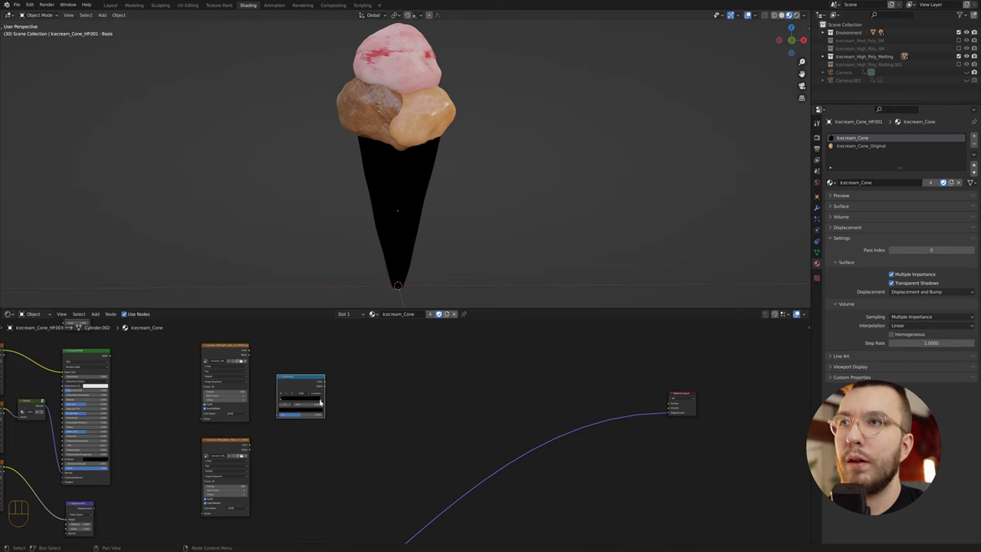
pyautogui.moveTo(323, 401); pyautogui.dragTo(283, 401)
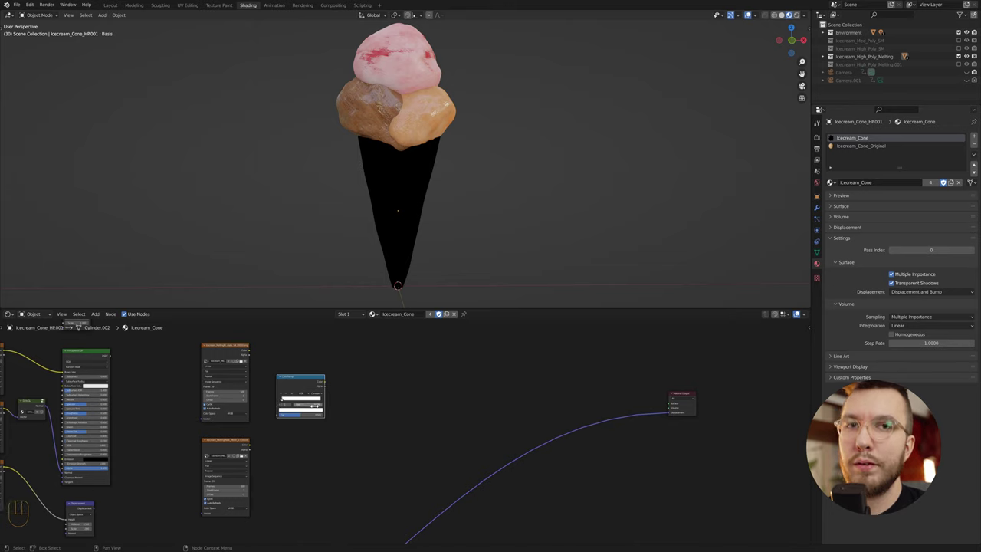
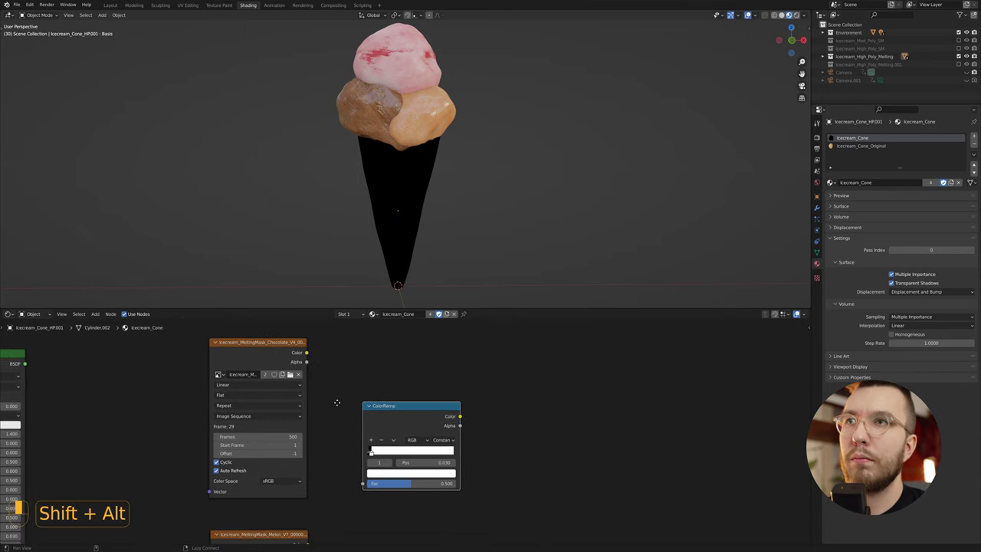
pyautogui.moveTo(309, 354); pyautogui.dragTo(355, 331)
pyautogui.click(356, 331)
pyautogui.press('shift+d')
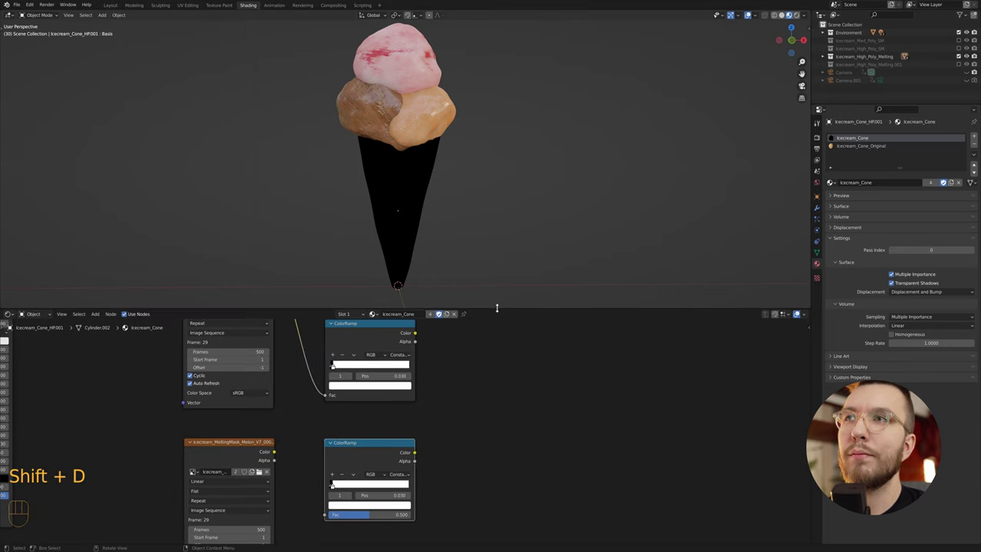
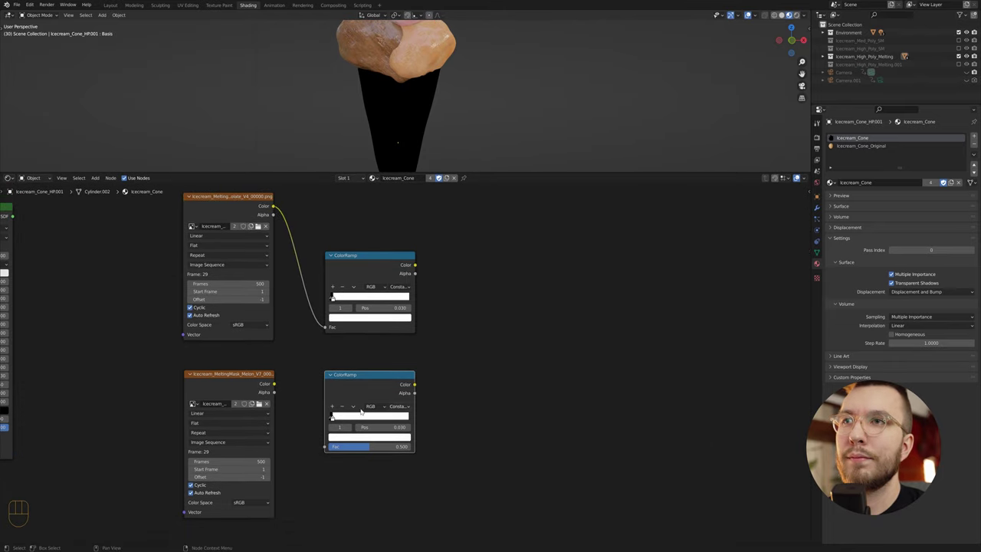
# Feed the melon mask into the second ramp and sum both ramps in a clamped Add math node.
pyautogui.moveTo(277, 386); pyautogui.dragTo(328, 447)
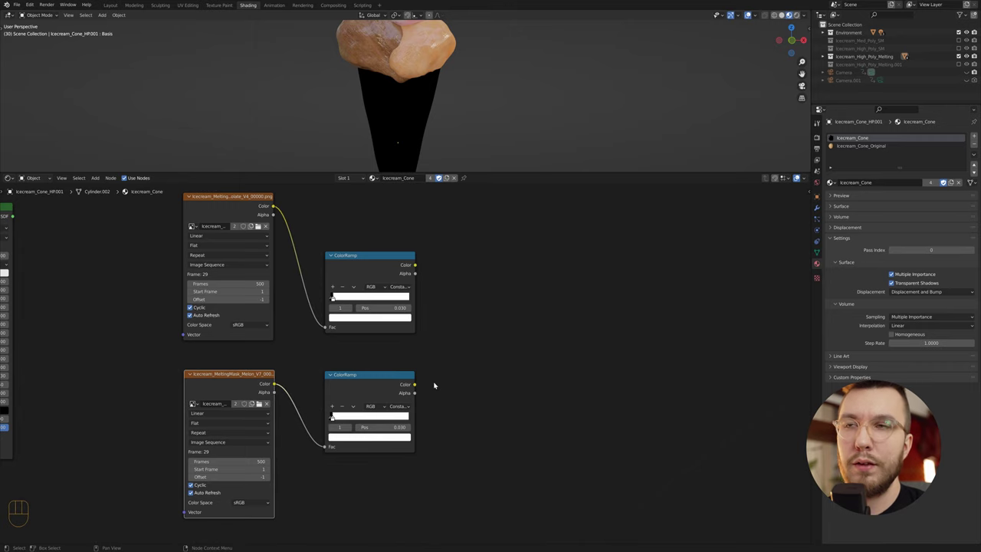
pyautogui.click(490, 360)
pyautogui.press('shift+a')
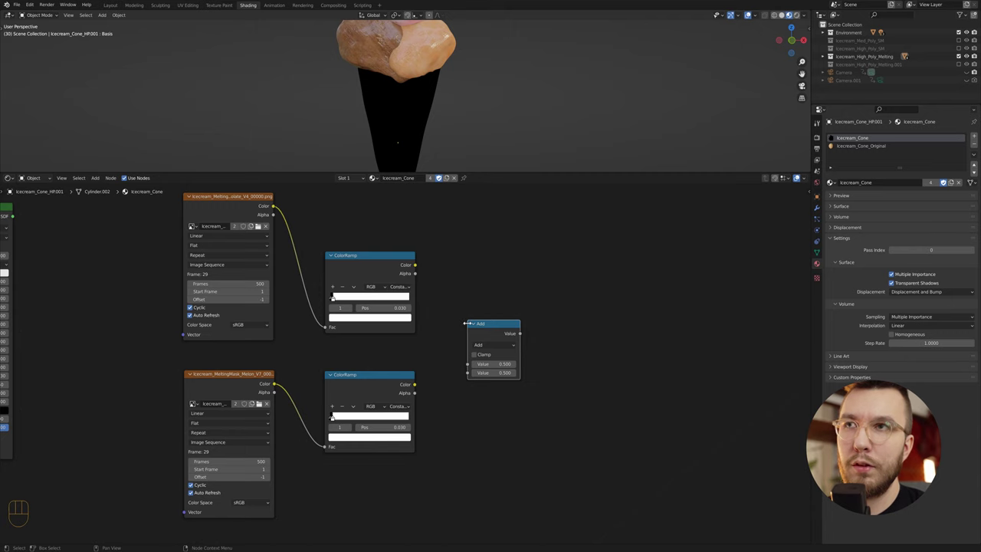
pyautogui.moveTo(416, 384); pyautogui.dragTo(471, 373)
pyautogui.moveTo(419, 266); pyautogui.dragTo(471, 366)
pyautogui.click(476, 355)
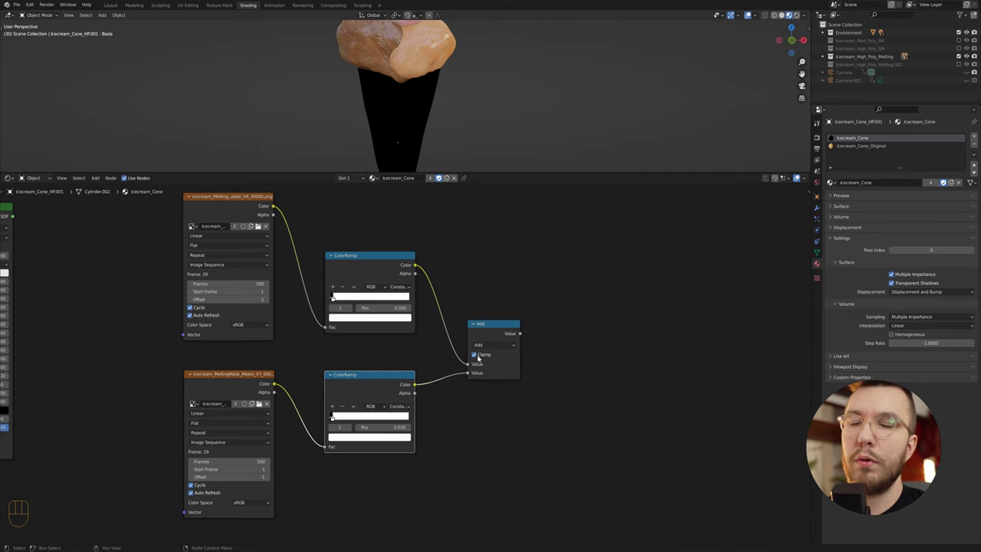
# Duplicate the Add node, untick Clamp, and feed both melting-mask colours directly into it.
pyautogui.press('shift+d')
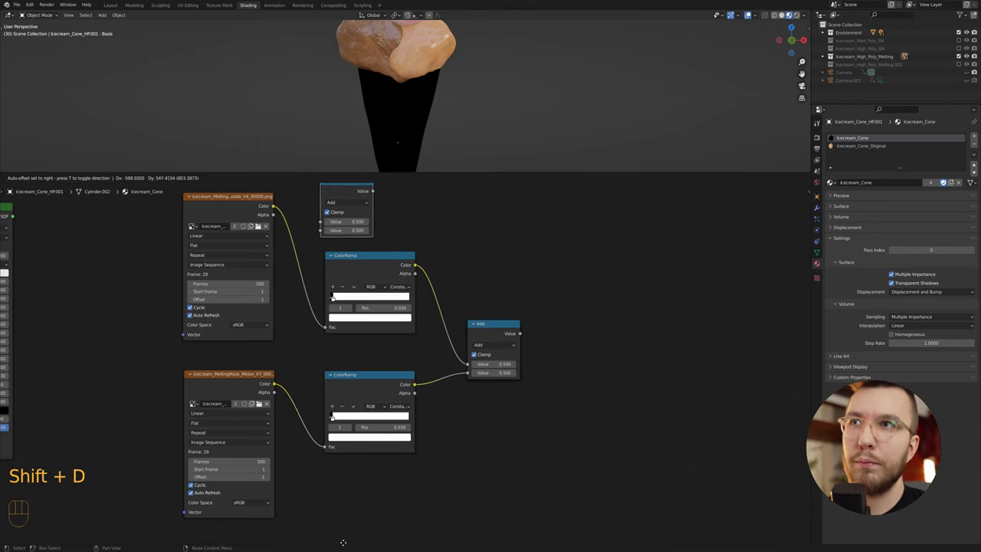
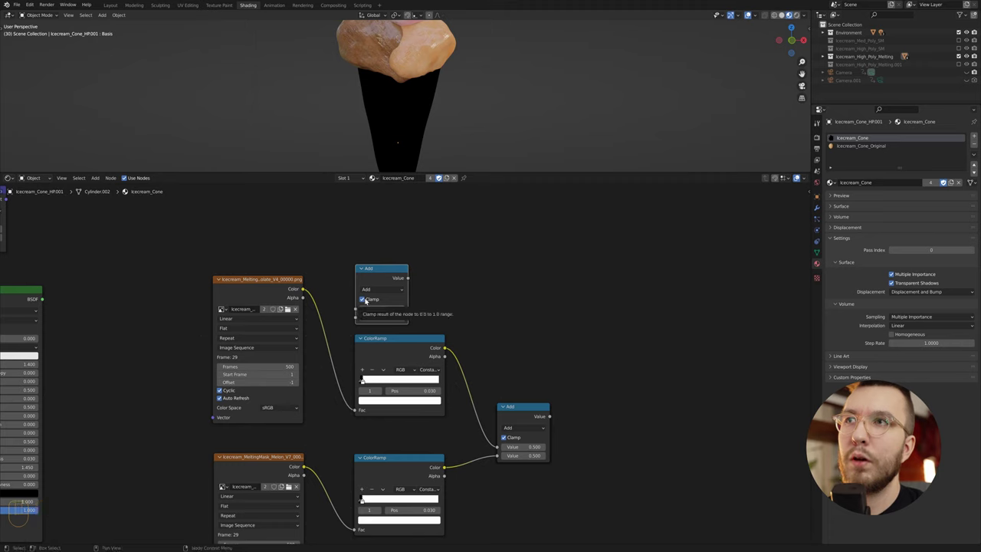
pyautogui.click(364, 299)
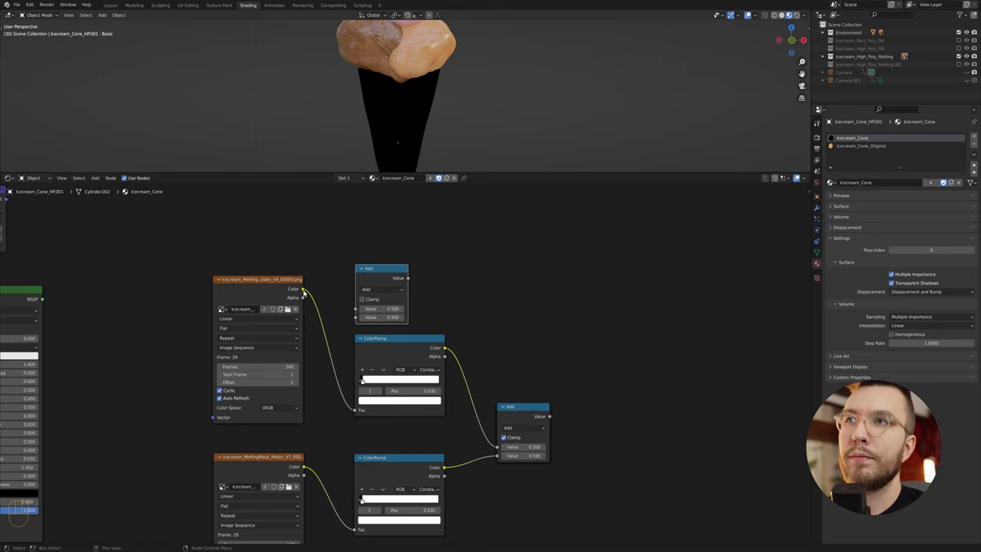
pyautogui.moveTo(305, 290); pyautogui.dragTo(358, 316)
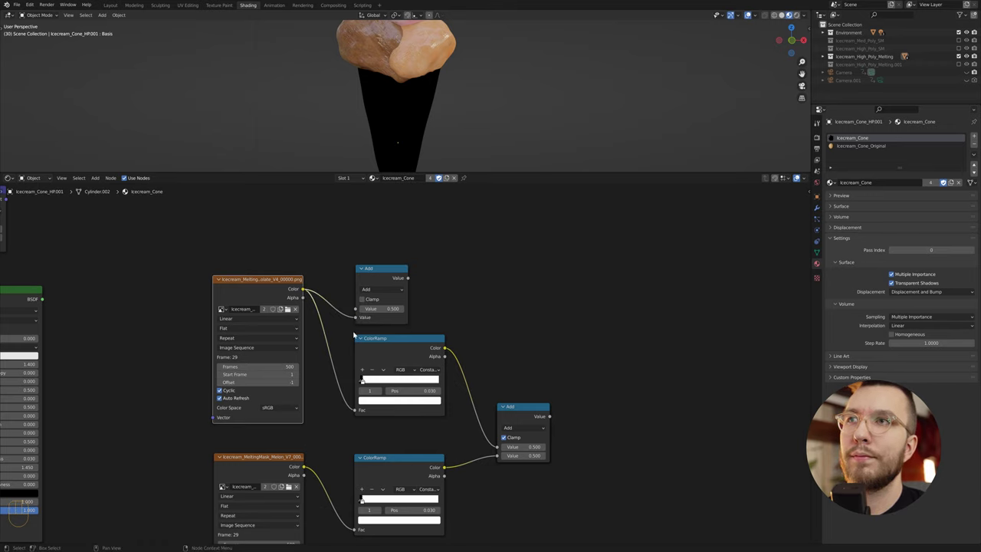
pyautogui.moveTo(306, 465); pyautogui.dragTo(359, 310)
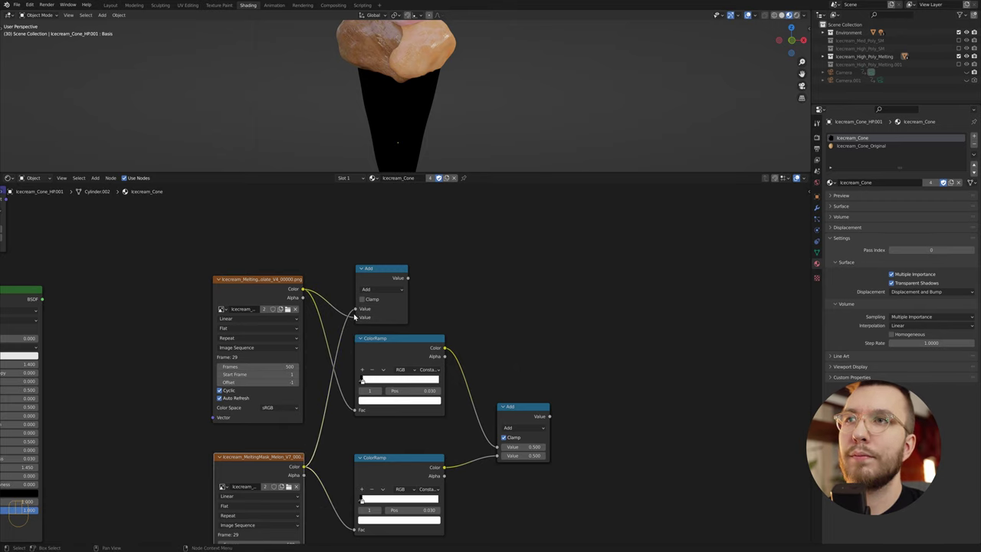
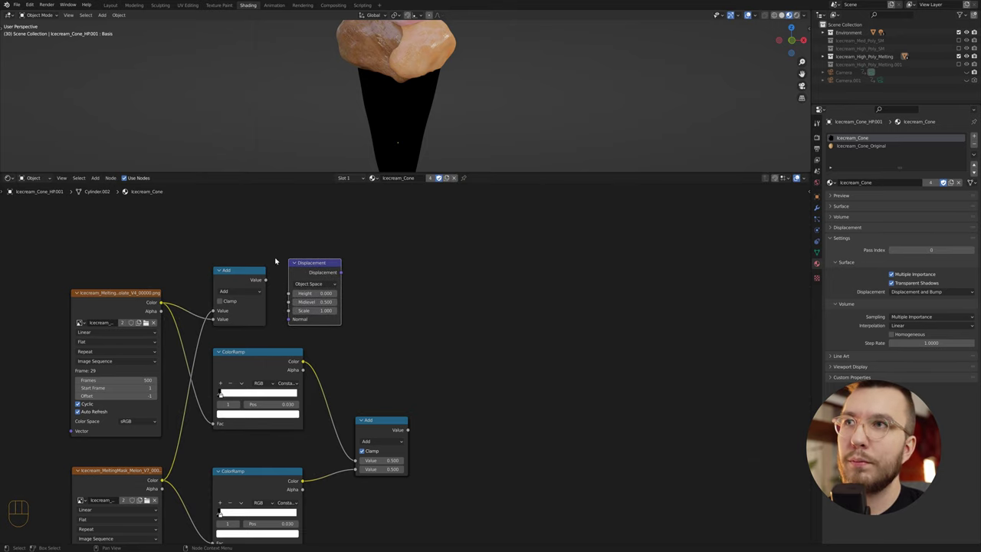
# Drive the Displacement node's Height with the unclamped Add node's summed masks.
pyautogui.moveTo(269, 280); pyautogui.dragTo(292, 295)
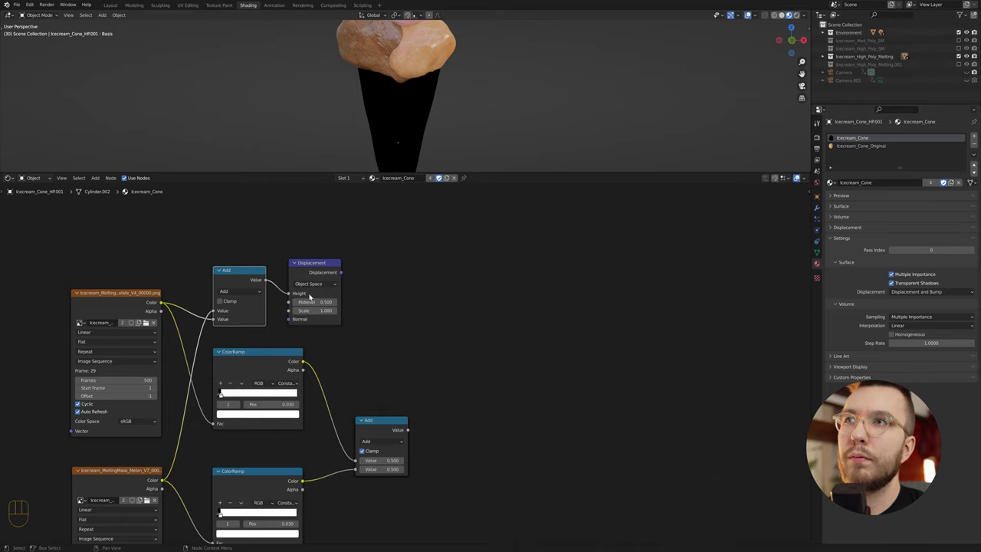
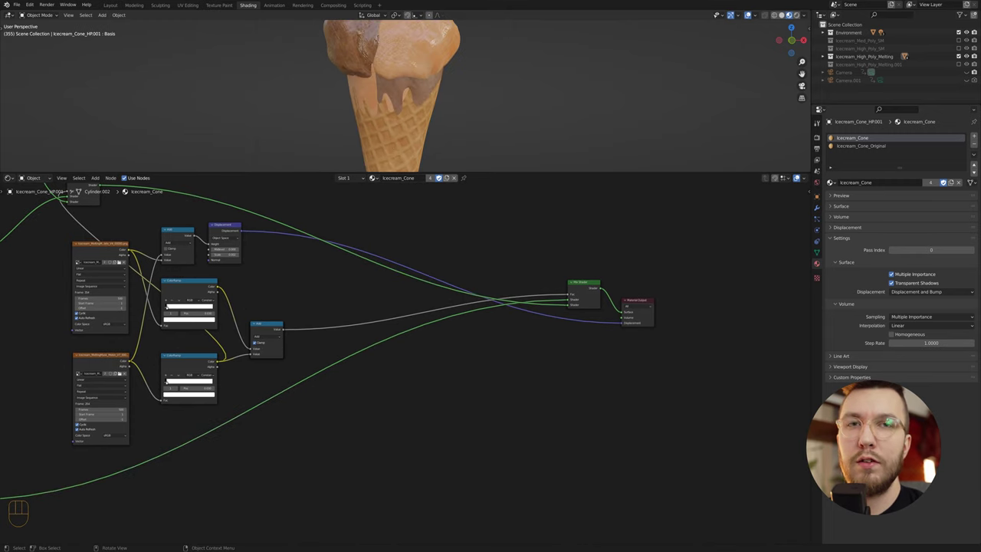
# Scrub the timeline to frame 345 and view the melting drips in Rendered viewport shading.
pyautogui.click(461, 346)
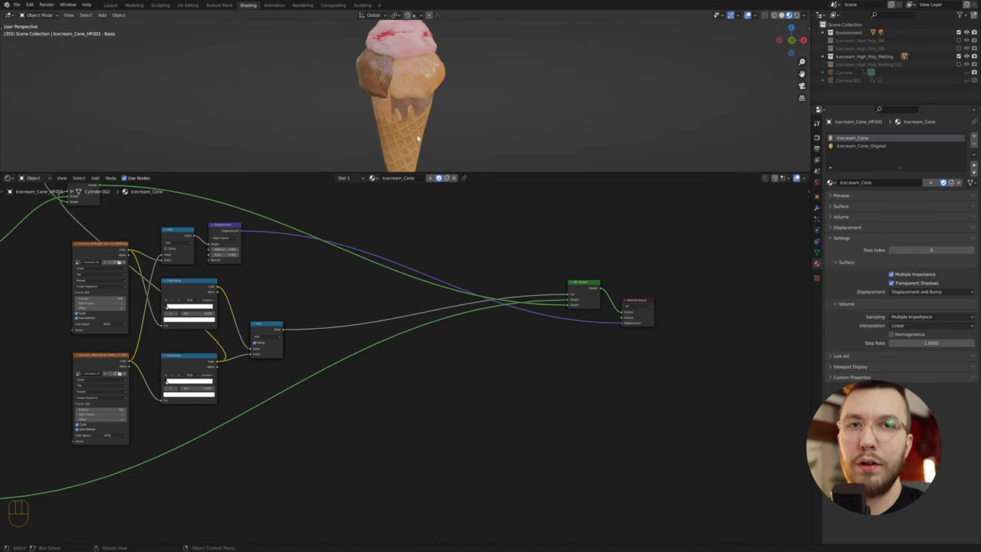
pyautogui.moveTo(406, 122); pyautogui.dragTo(394, 125)
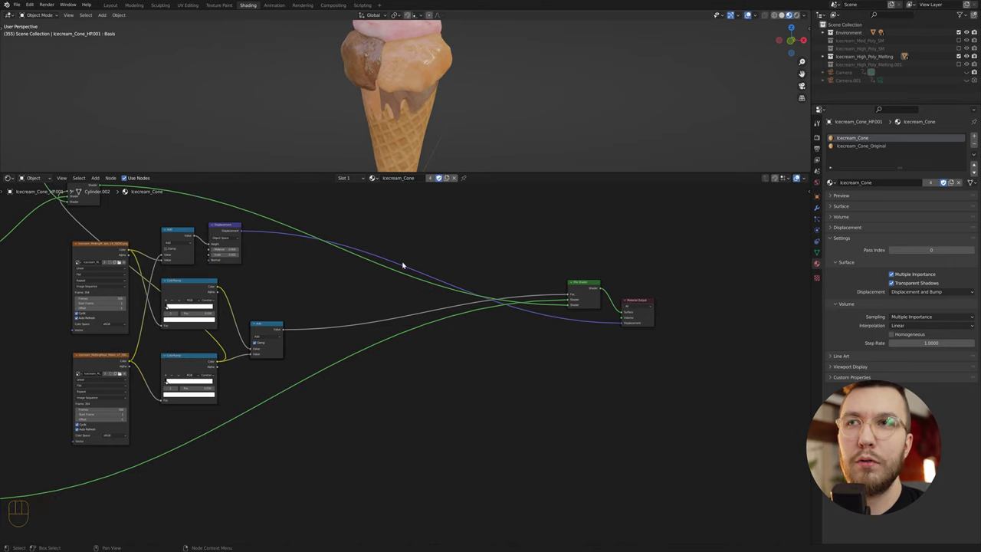
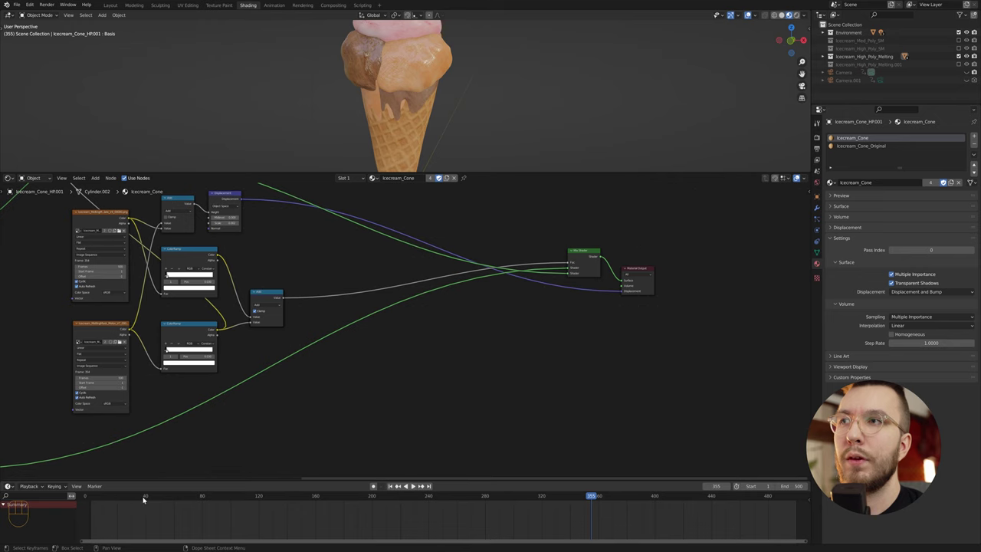
pyautogui.moveTo(133, 497); pyautogui.dragTo(577, 507)
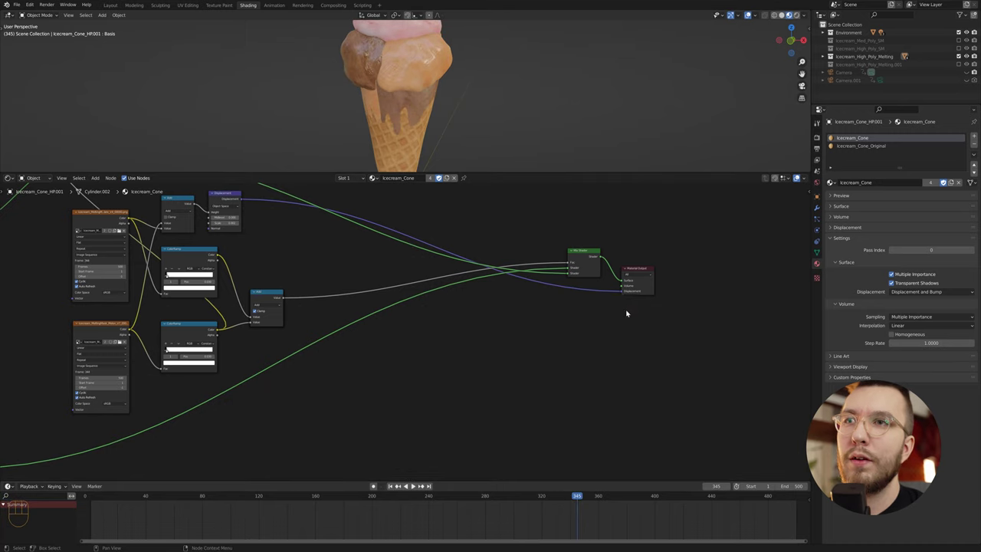
pyautogui.click(633, 322)
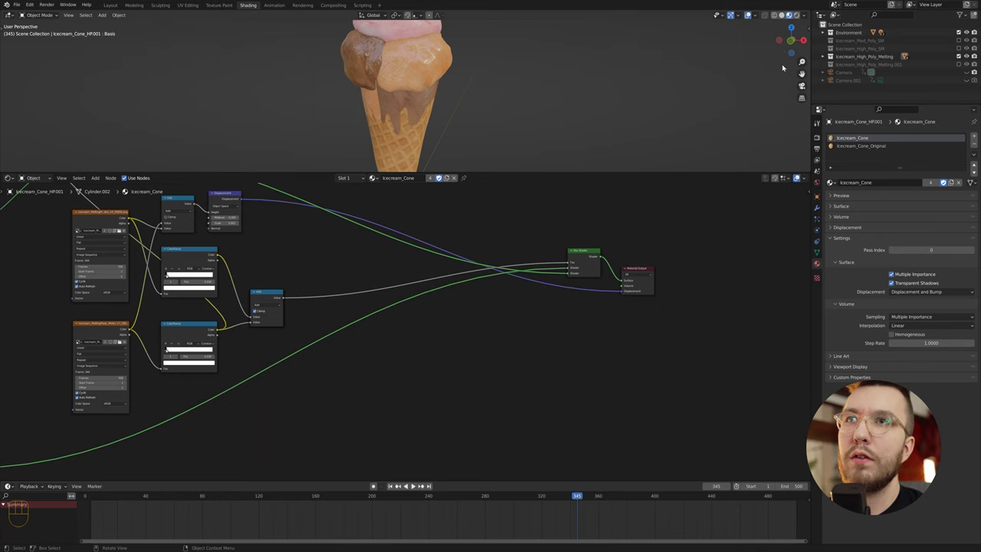
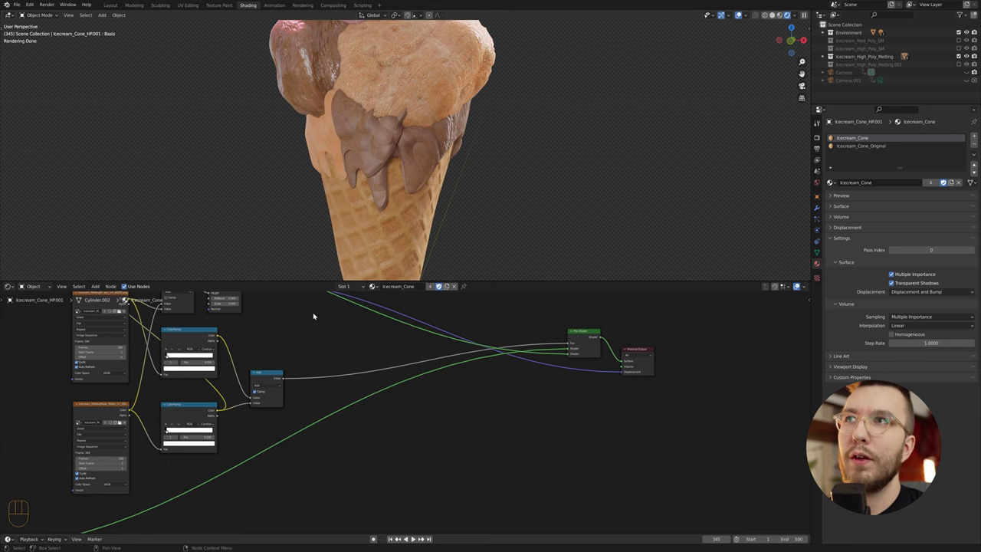
# Relink the Mix Shader inputs so the drips render with the scoop's ice-cream shader.
pyautogui.click(321, 339)
pyautogui.moveTo(314, 341); pyautogui.dragTo(599, 461)
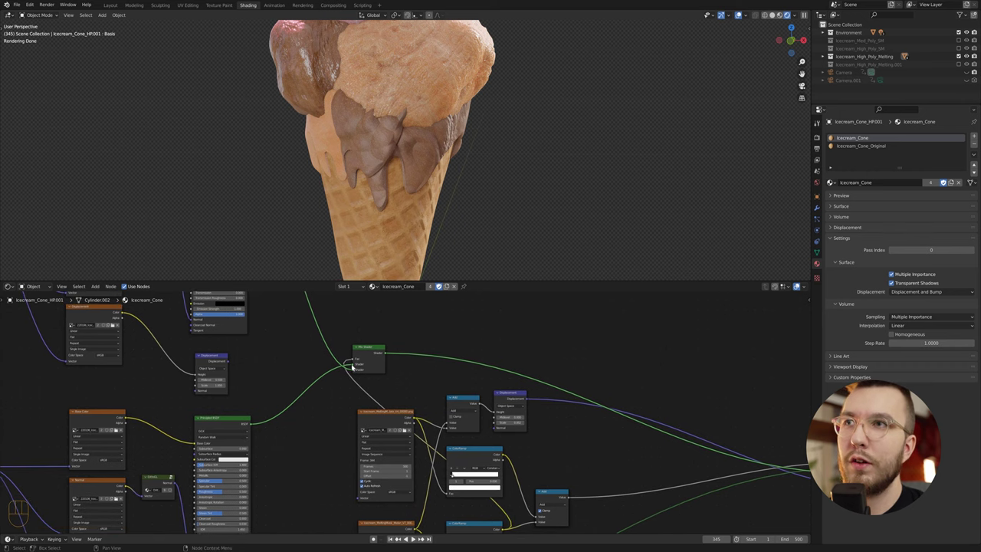
pyautogui.moveTo(354, 365); pyautogui.dragTo(351, 379)
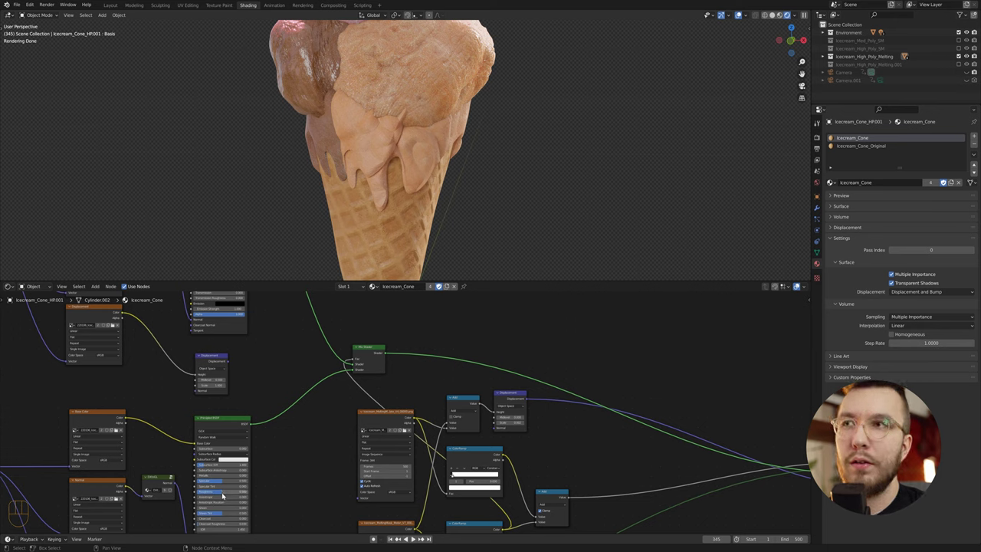
pyautogui.moveTo(225, 494); pyautogui.dragTo(302, 464)
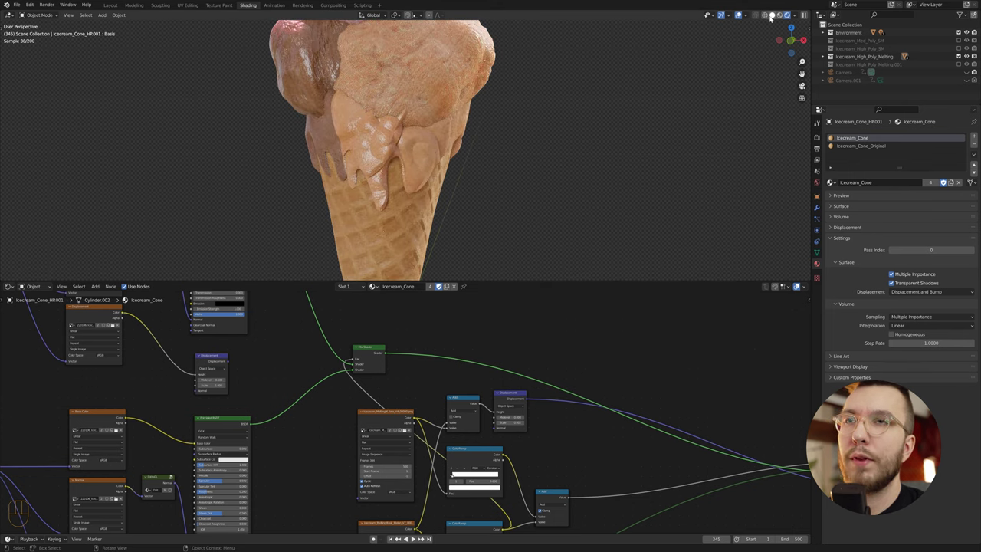
# Switch to Material Preview shading and tweak a value on the Principled BSDF.
pyautogui.click(404, 269)
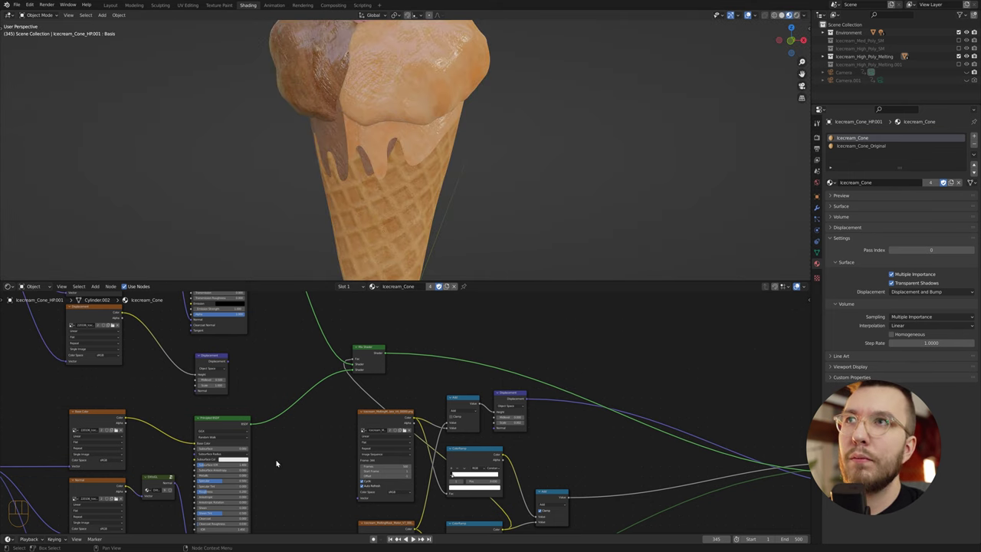
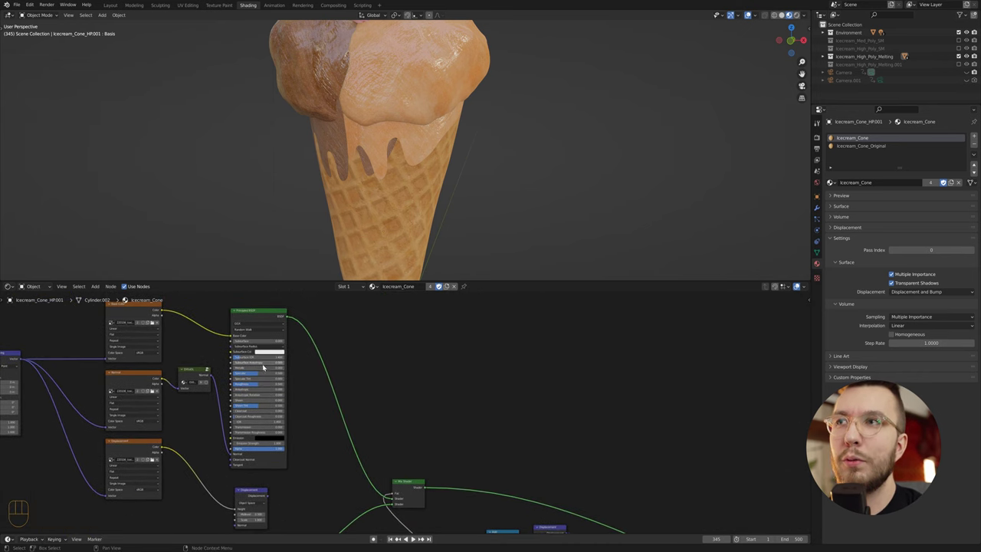
pyautogui.moveTo(262, 383); pyautogui.dragTo(277, 381)
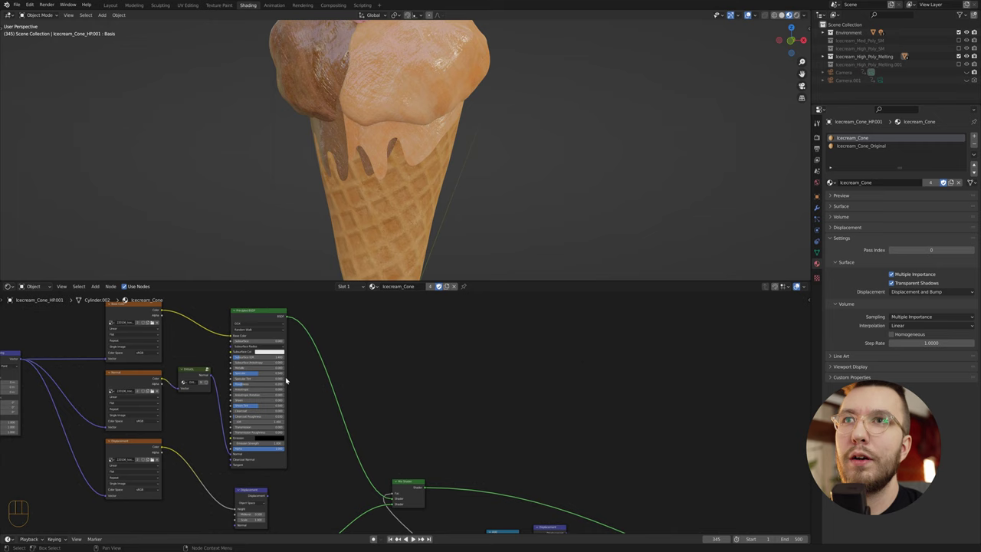